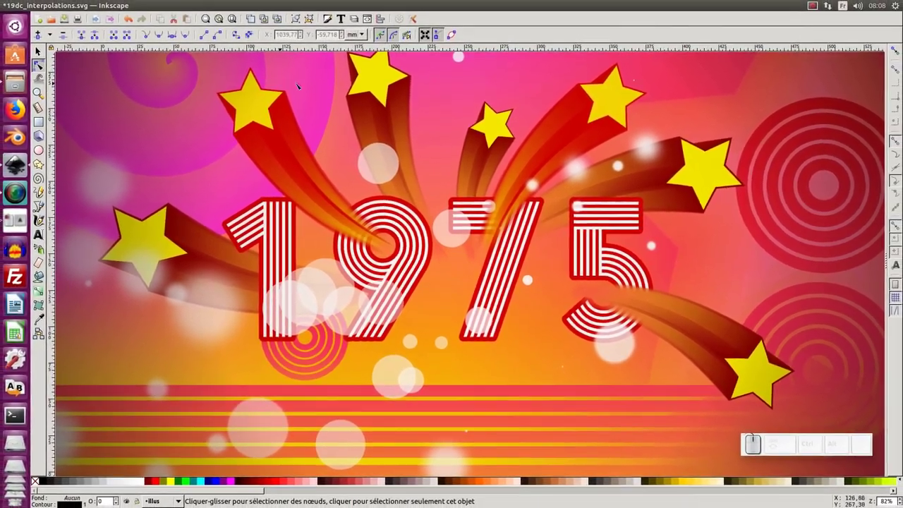
Bring up the interpolation examples page beside the empty Path Effects panel
left_click(365, 70)
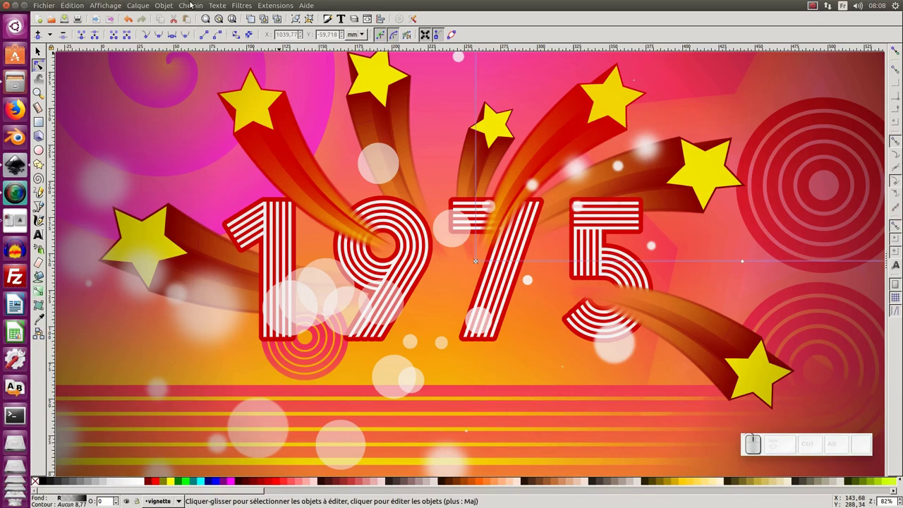
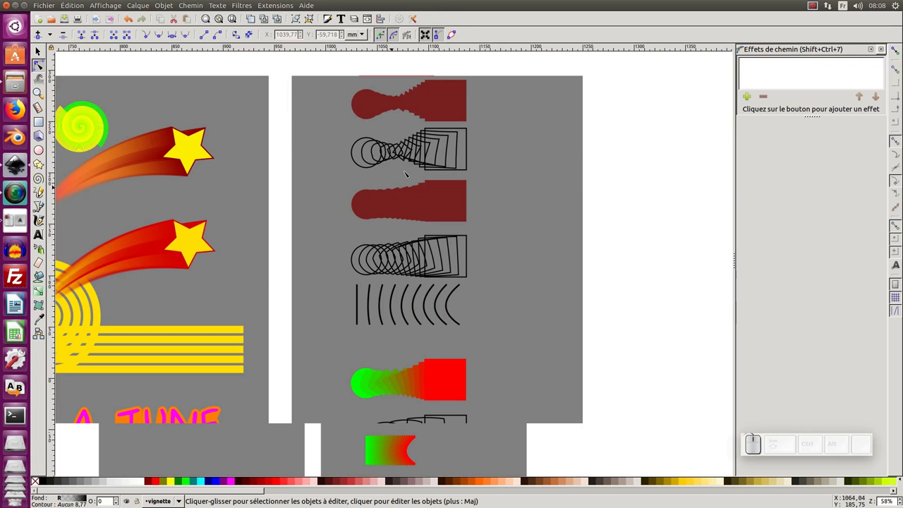
left_click(431, 321)
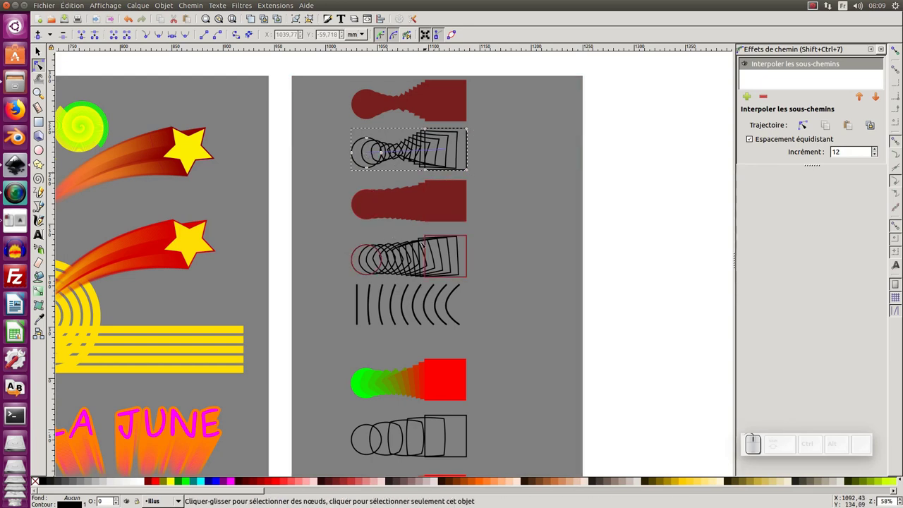
left_click(431, 322)
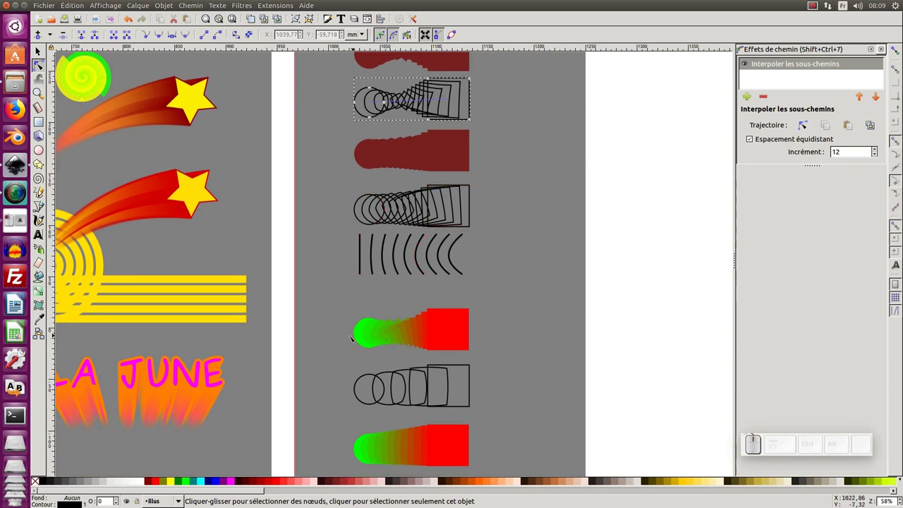
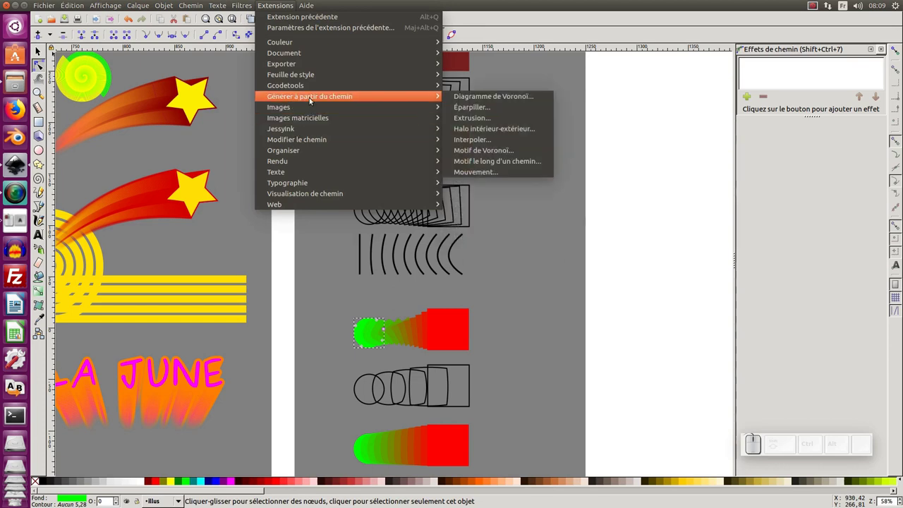
double_click(611, 152)
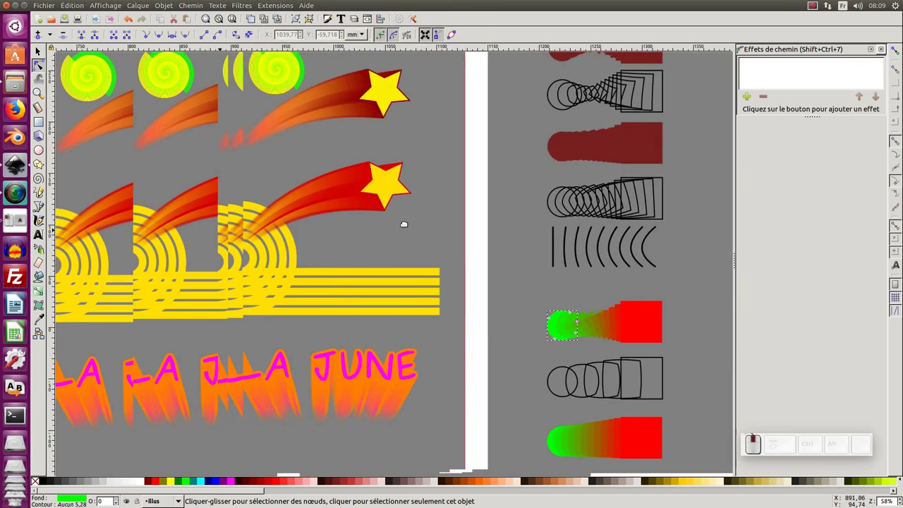
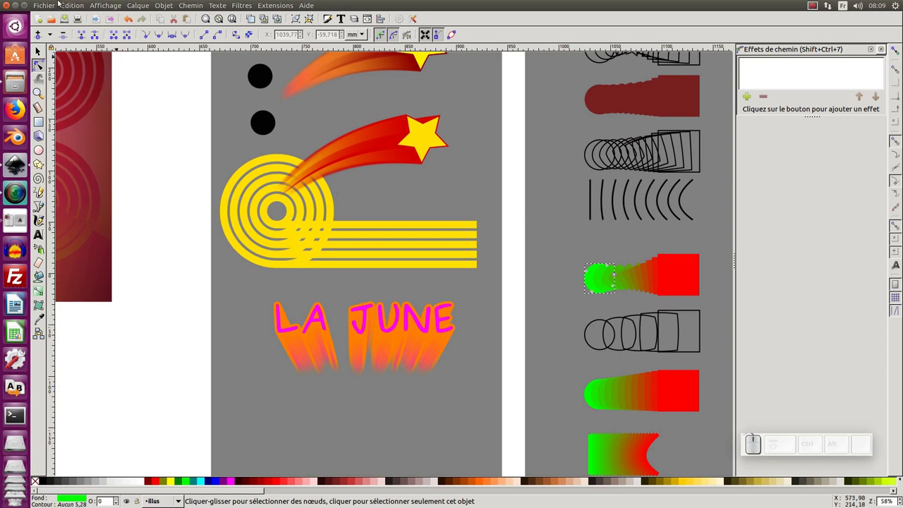
left_click(48, 5)
Start a new blank drawing and strip the circle's green fill, leaving only its outline
left_click(51, 15)
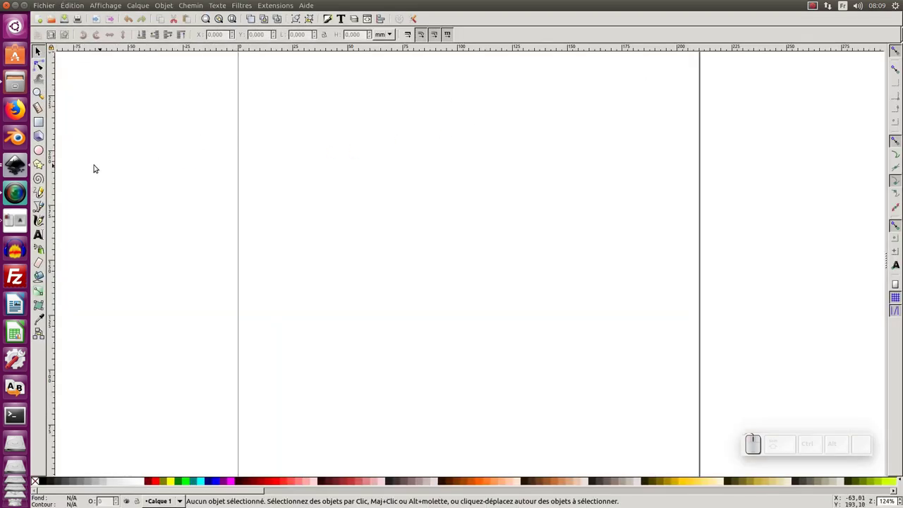
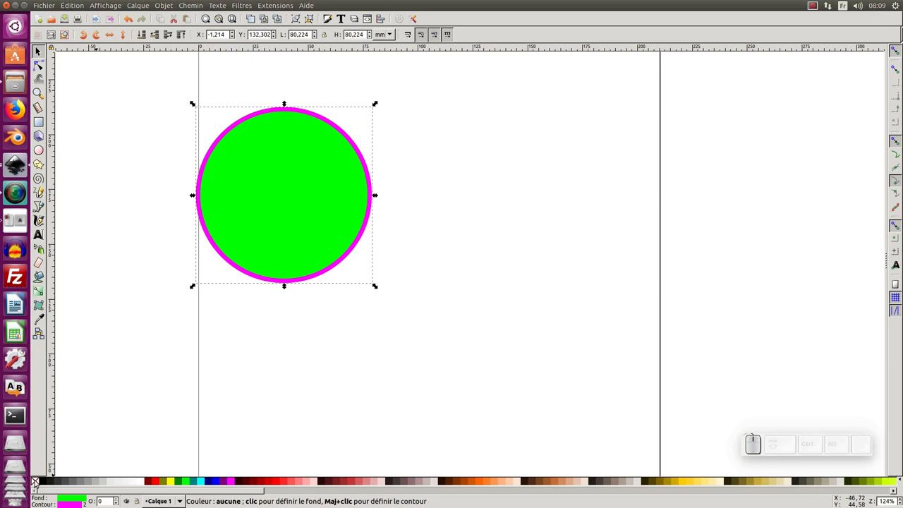
left_click(36, 481)
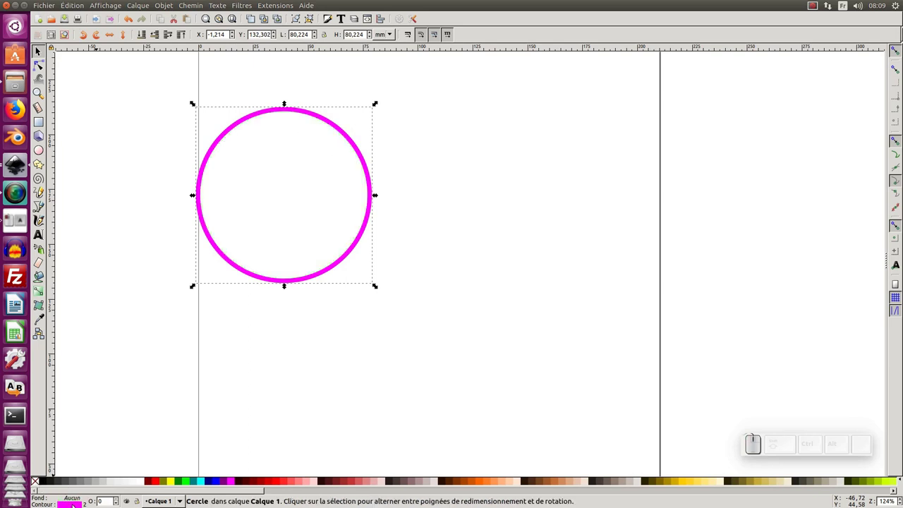
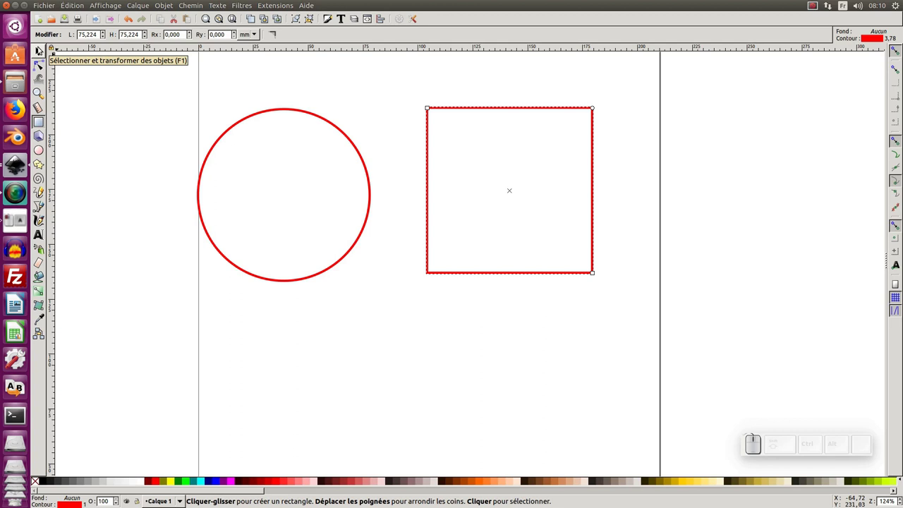
Select the circle and square together and combine them into one path
left_click(39, 48)
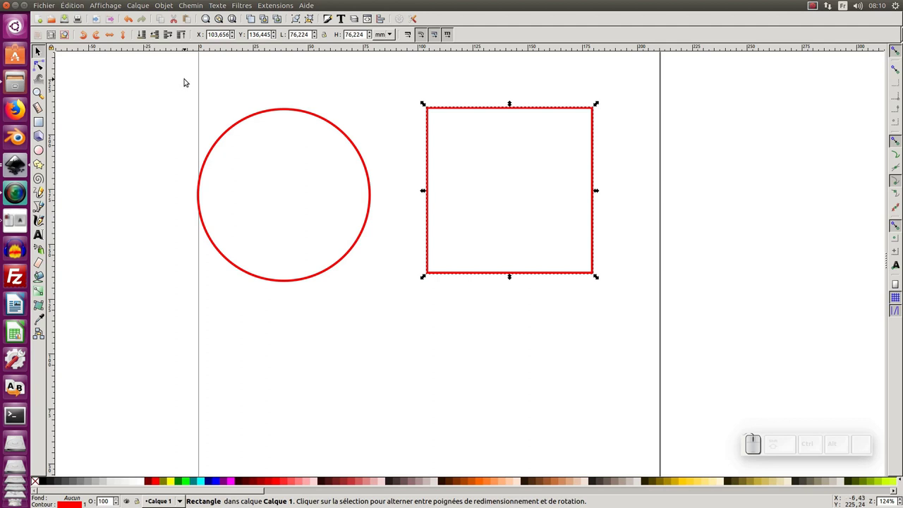
left_click_drag(175, 64, 669, 316)
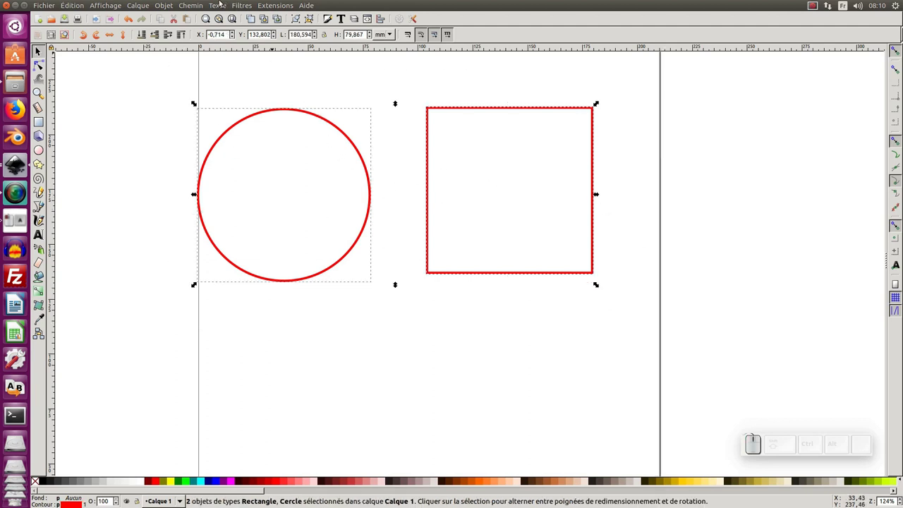
left_click(196, 8)
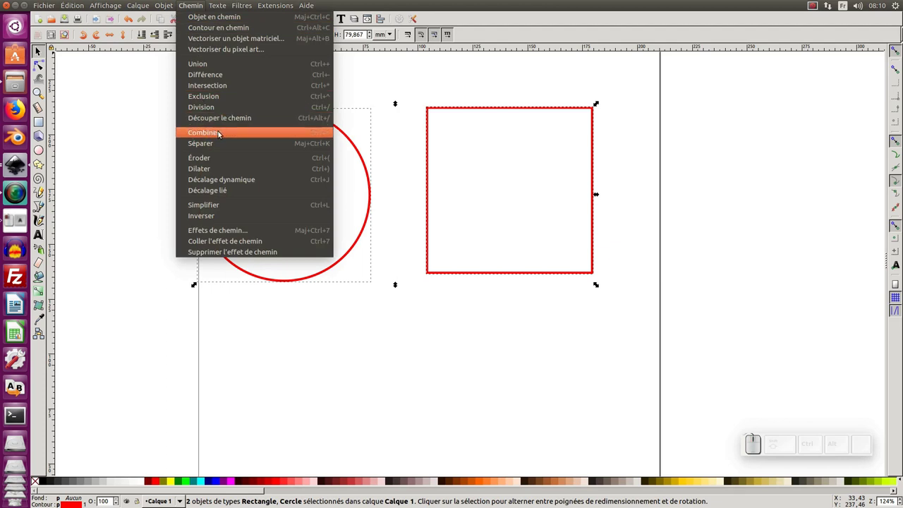
left_click(221, 136)
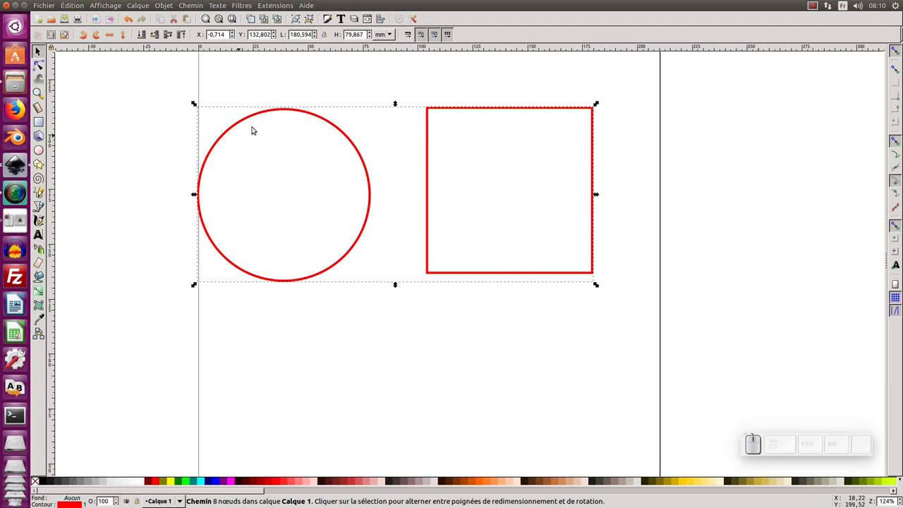
Show the Path Effects panel for the combined path
left_click(200, 5)
left_click(216, 231)
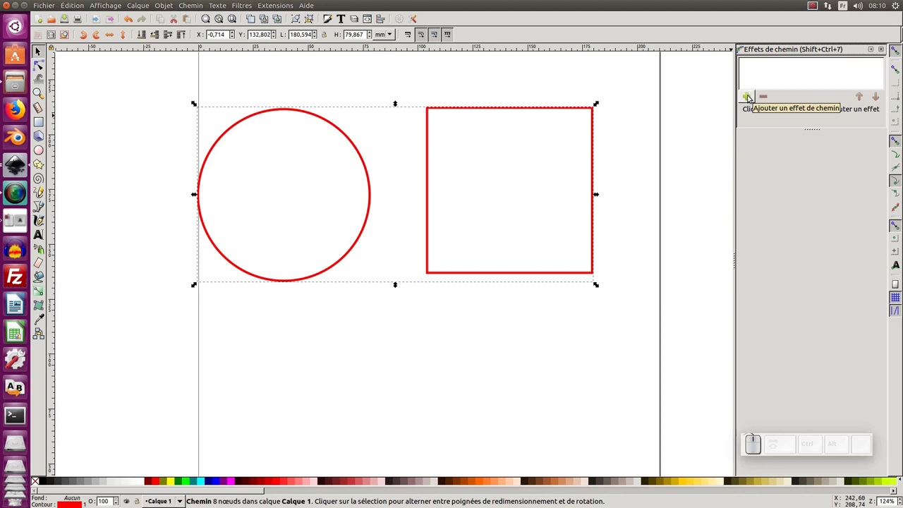
Add the Interpoler les sous-chemins effect to the combined circle-square path
left_click(749, 98)
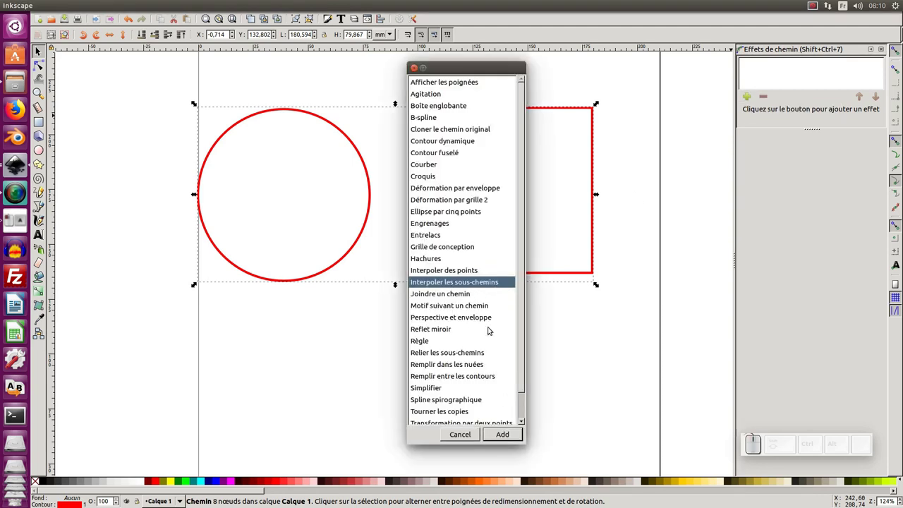
left_click(503, 435)
middle_click(563, 313)
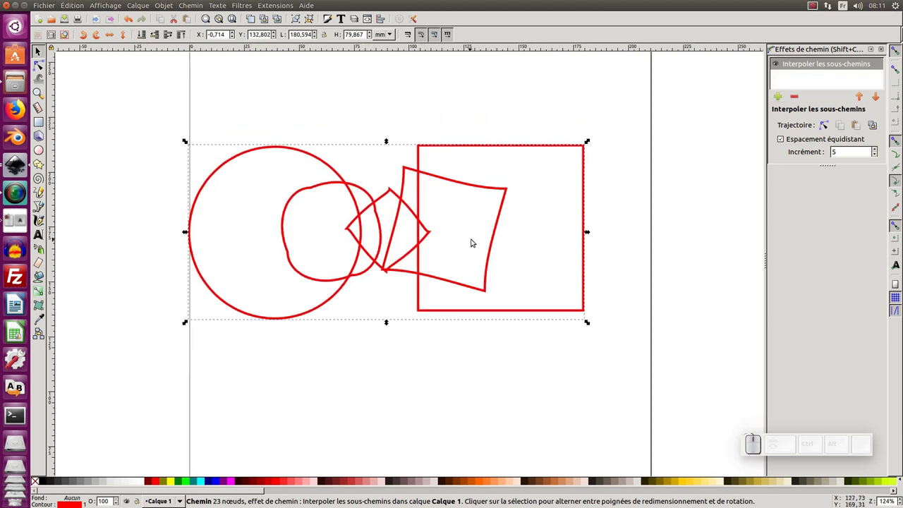
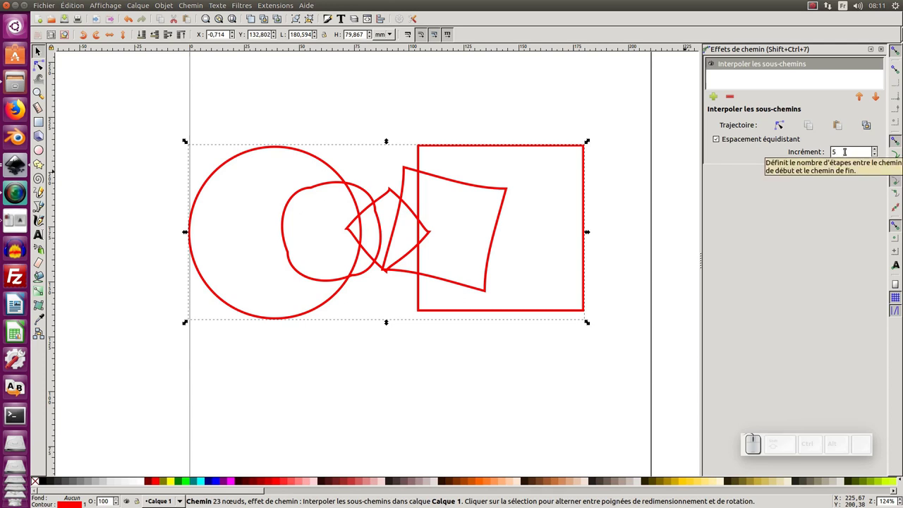
Raise the interpolation increment to about 50 for a dense circle-to-square morph
scroll("up", 3)
scroll("up", 3)
scroll("up", 3)
scroll("down", 3)
scroll("up", 3)
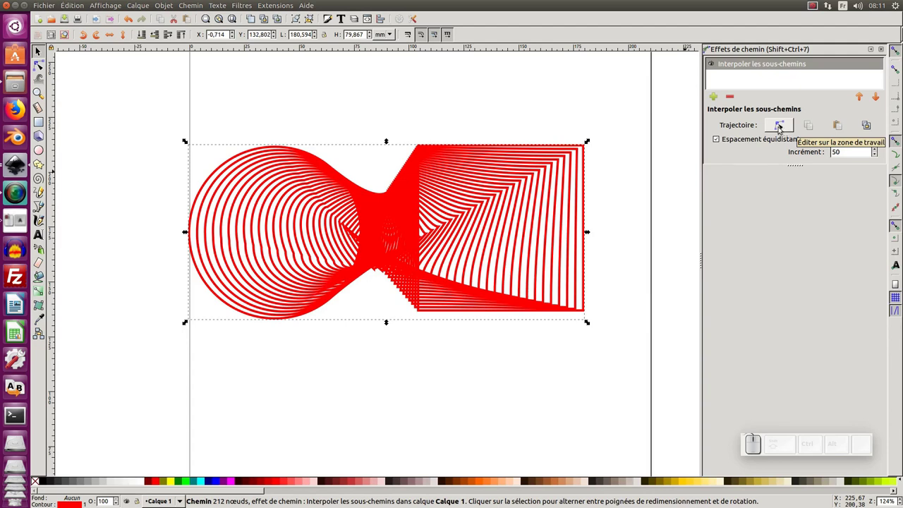
Edit the blend's trajectory on canvas and select the nodes at the circle end
left_click(782, 124)
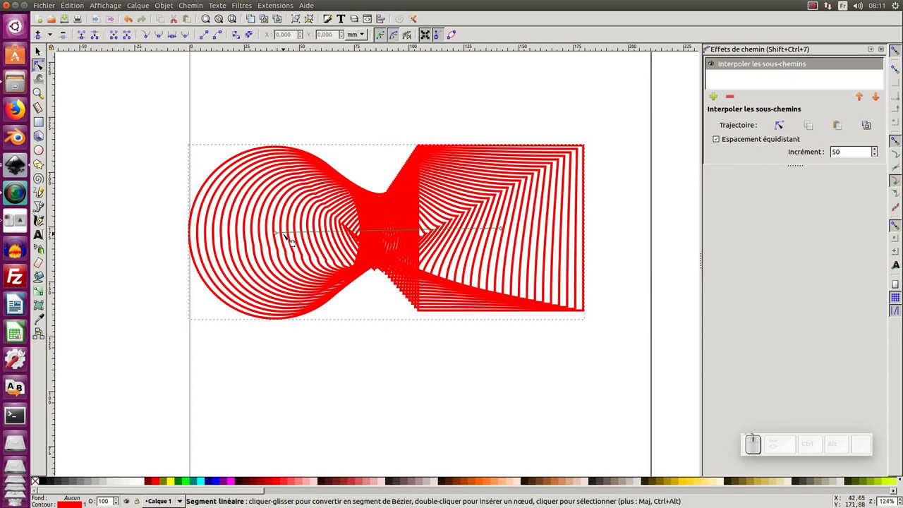
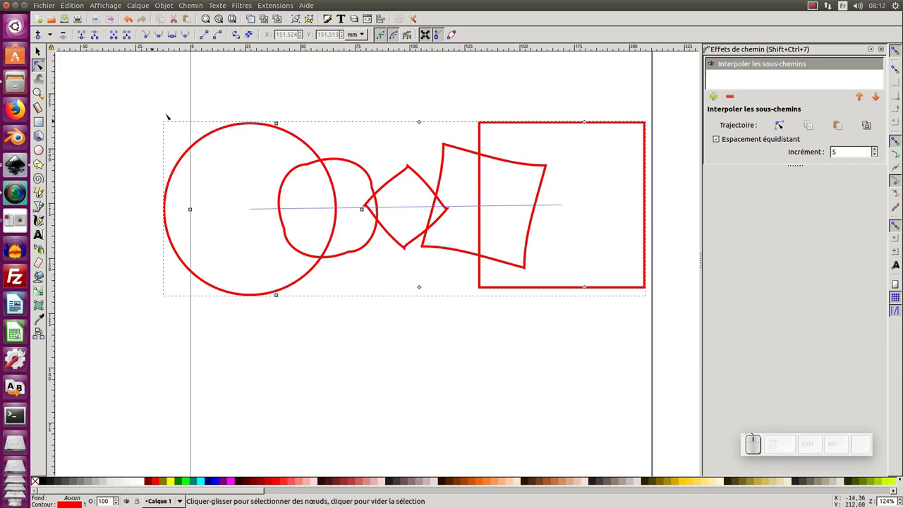
left_click_drag(156, 104, 380, 348)
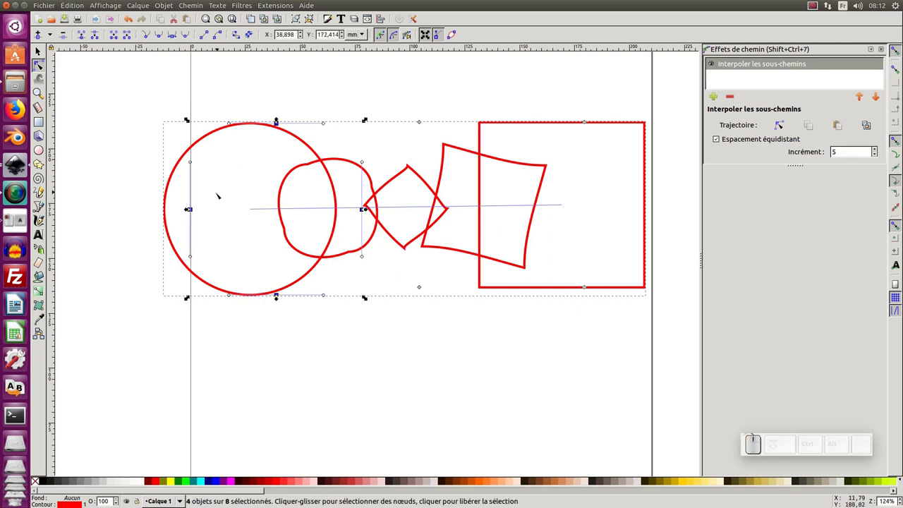
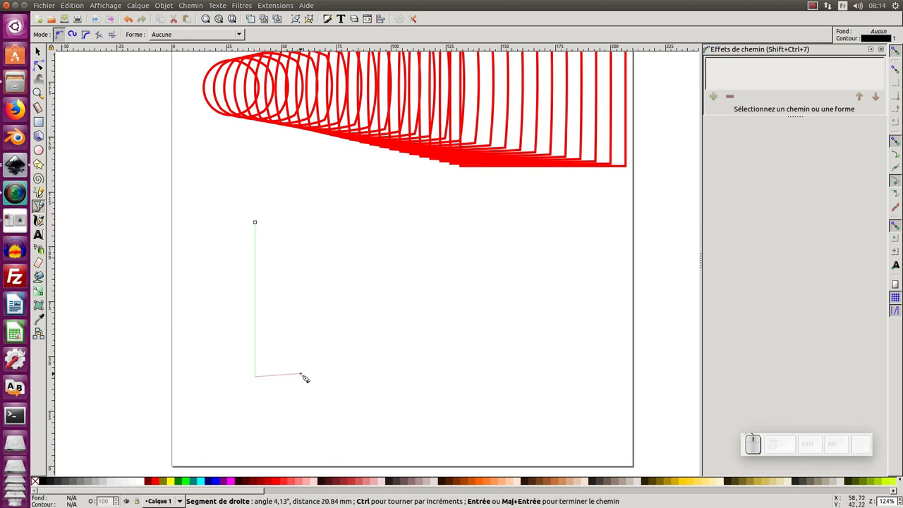
Finish the vertical line, then draw and finish a hook-shaped black curve beside it
key("Return")
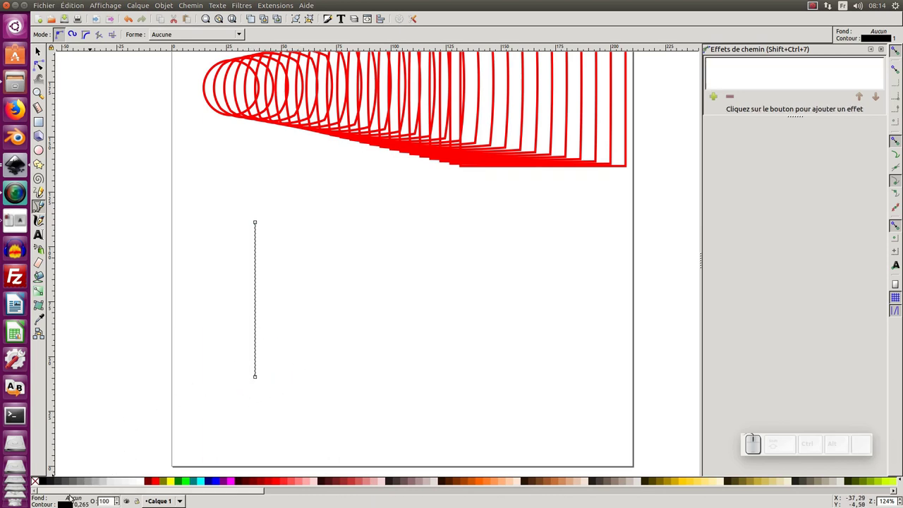
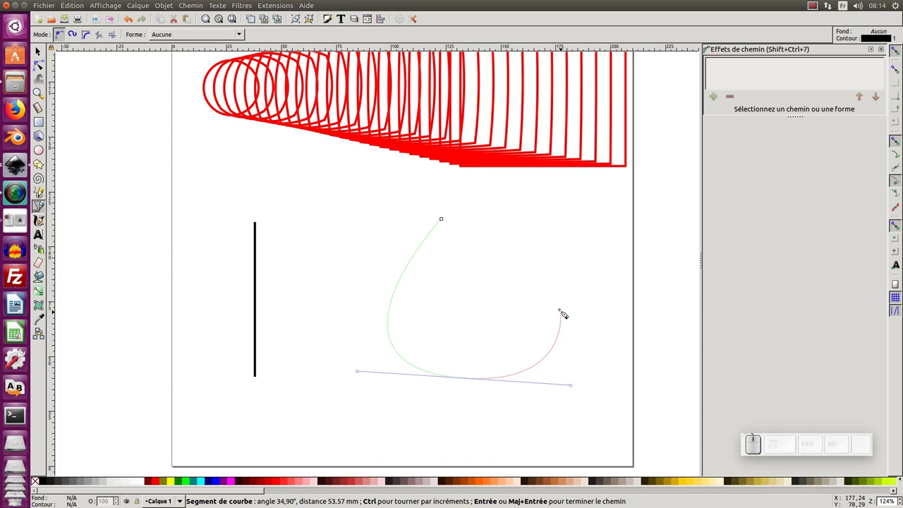
left_click_drag(562, 306, 546, 268)
key("Return")
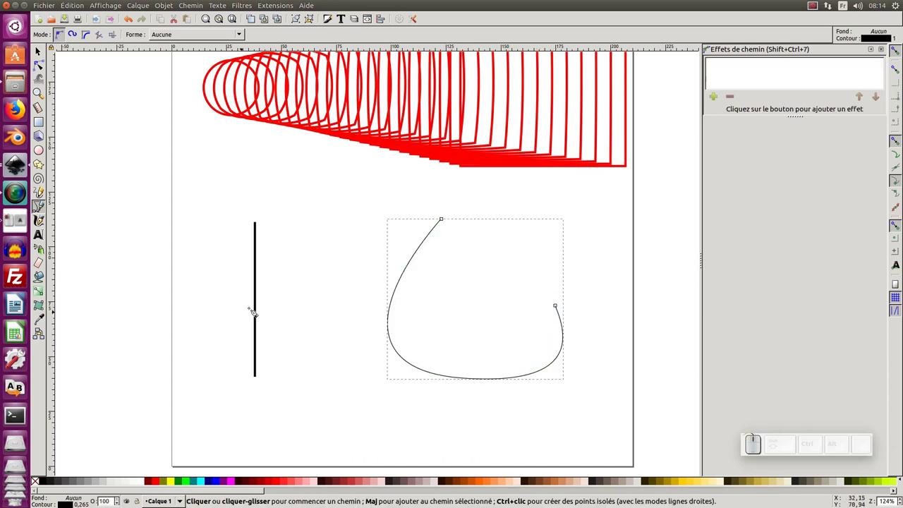
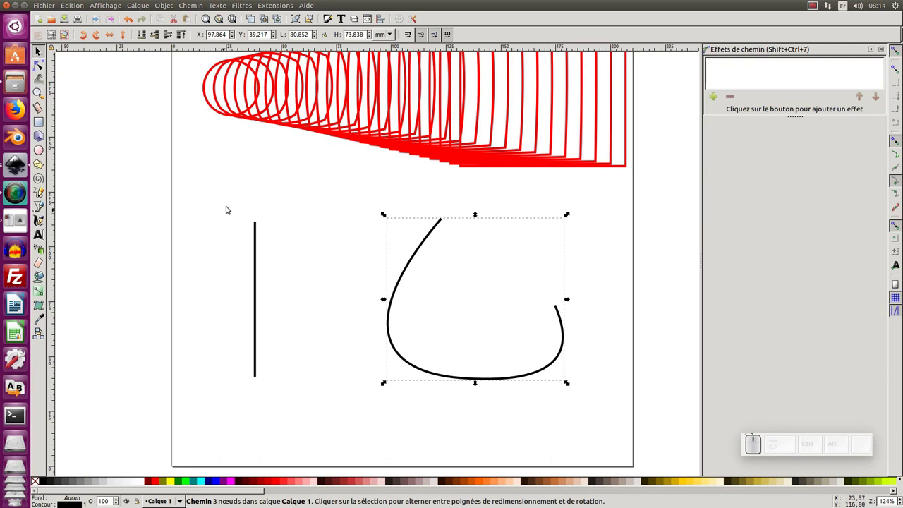
Select the line and the hook curve together for a path operation
left_click_drag(205, 186, 601, 418)
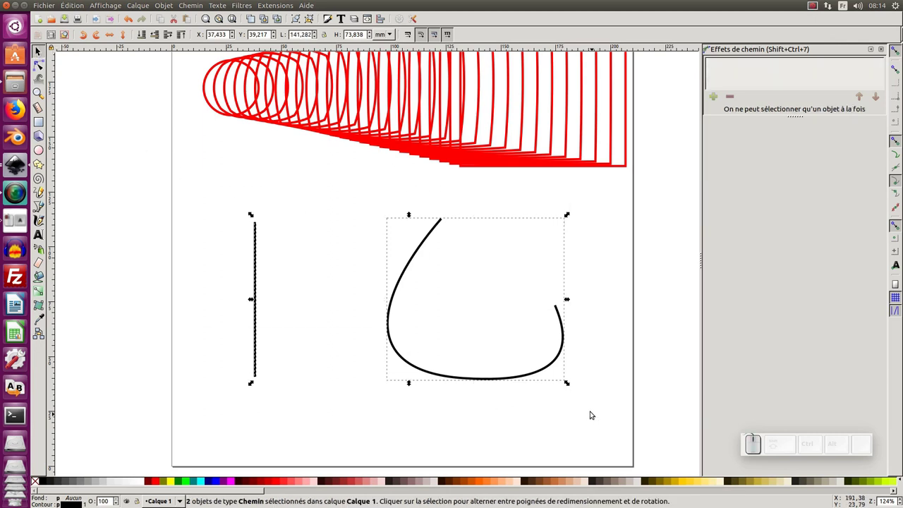
left_click(184, 6)
Combine line and hook into one path and interpolate its subpaths with increment 9
left_click(199, 131)
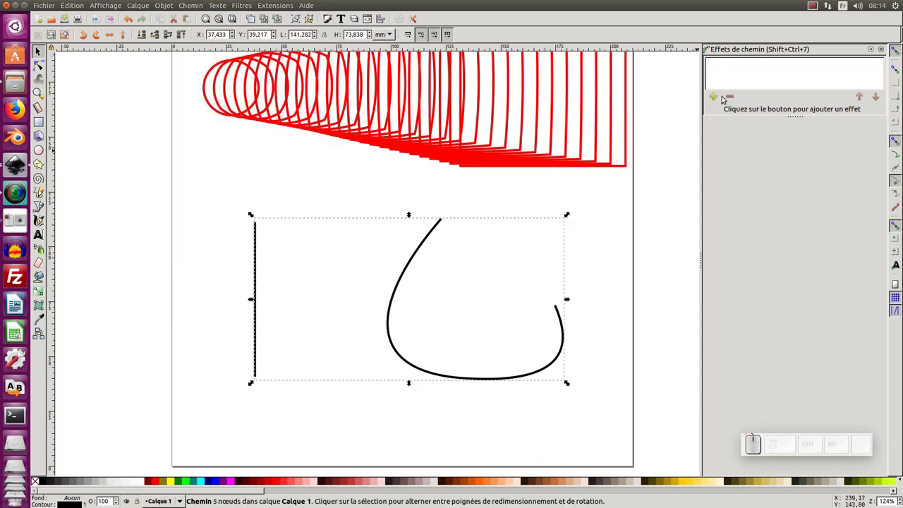
left_click(716, 99)
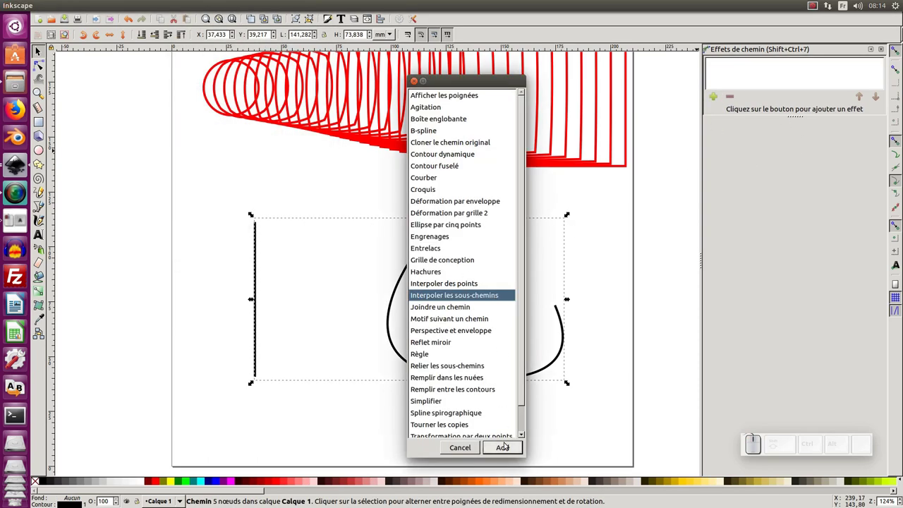
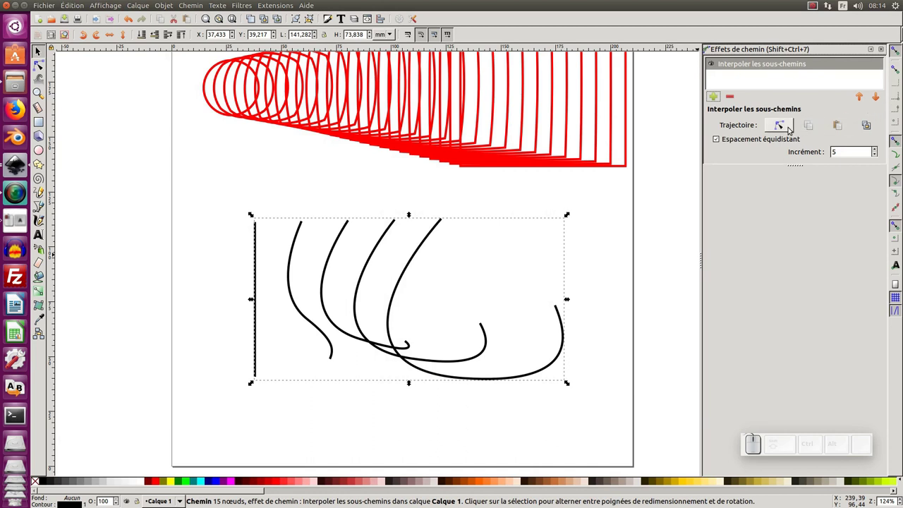
scroll("up", 3)
scroll("up", 3)
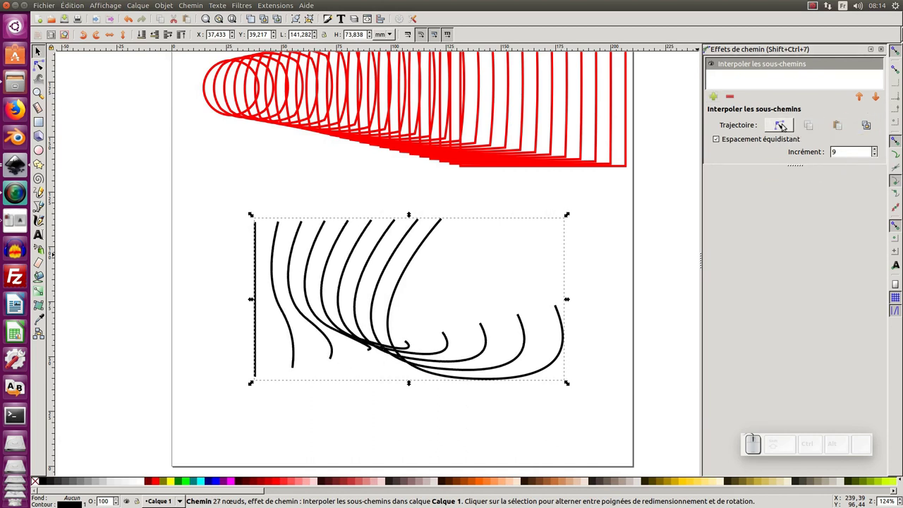
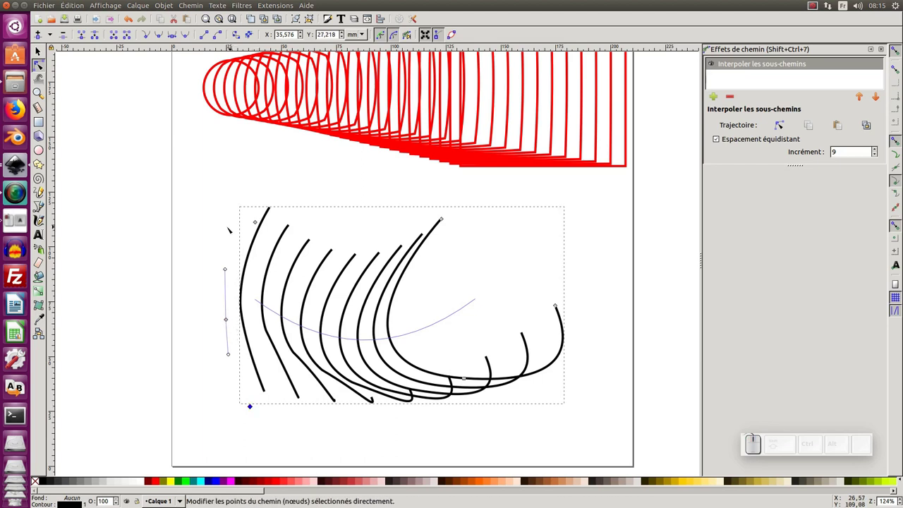
Select all the trajectory nodes so the black curve blend can follow a bent arc
key("ctrl+a")
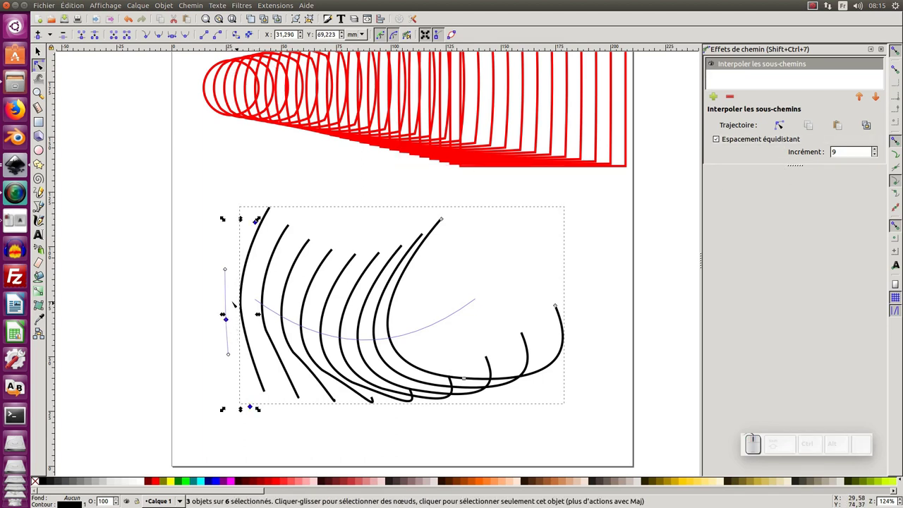
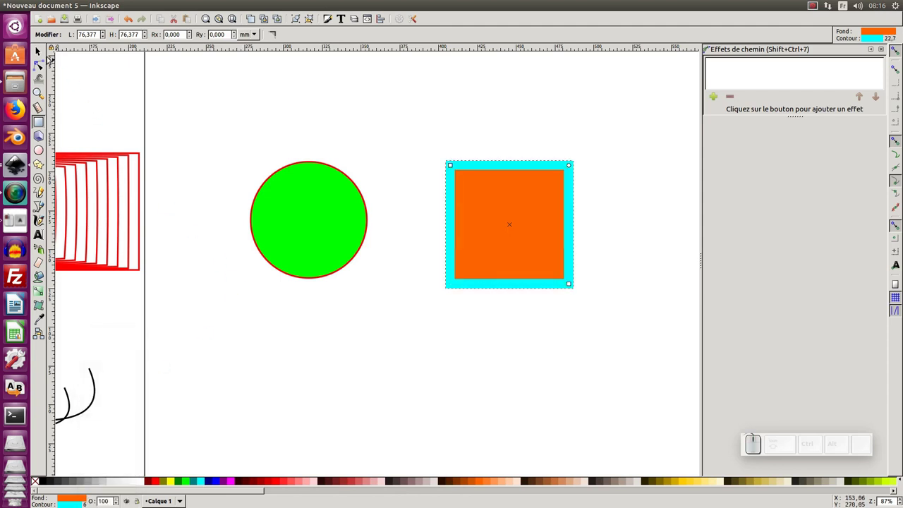
Give the square a cyan outline and select the green circle and orange square together
left_click(42, 51)
left_click(226, 127)
left_click_drag(232, 127, 601, 363)
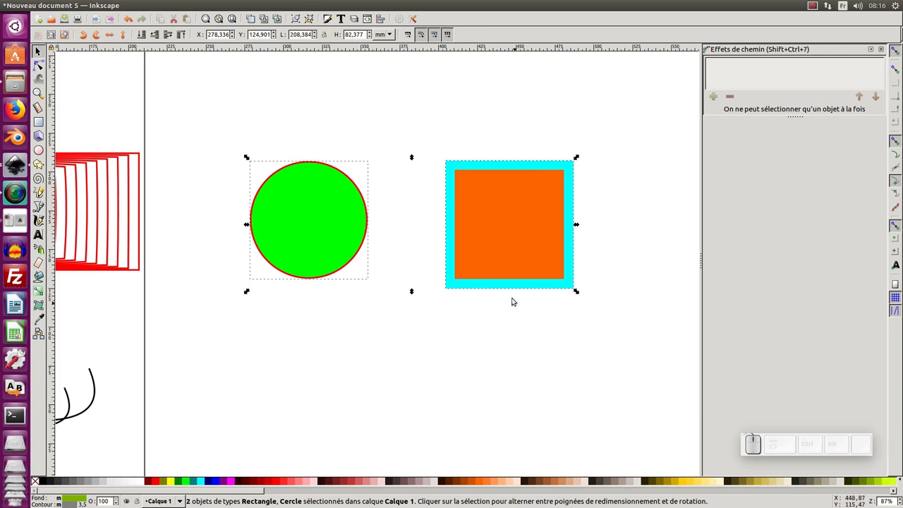
left_click_drag(387, 142, 326, 189)
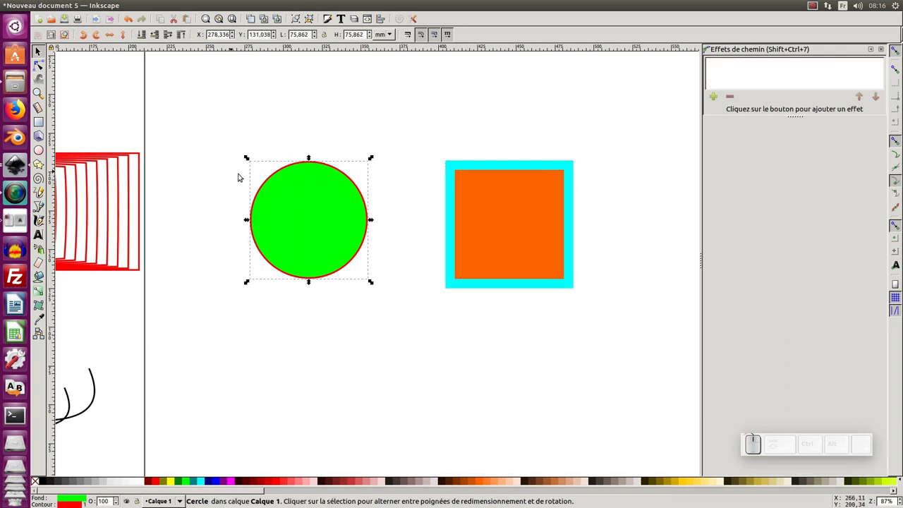
left_click_drag(206, 100, 475, 203)
Run Extensions > Interpoler on the two shapes, then close the window without applying
left_click(270, 4)
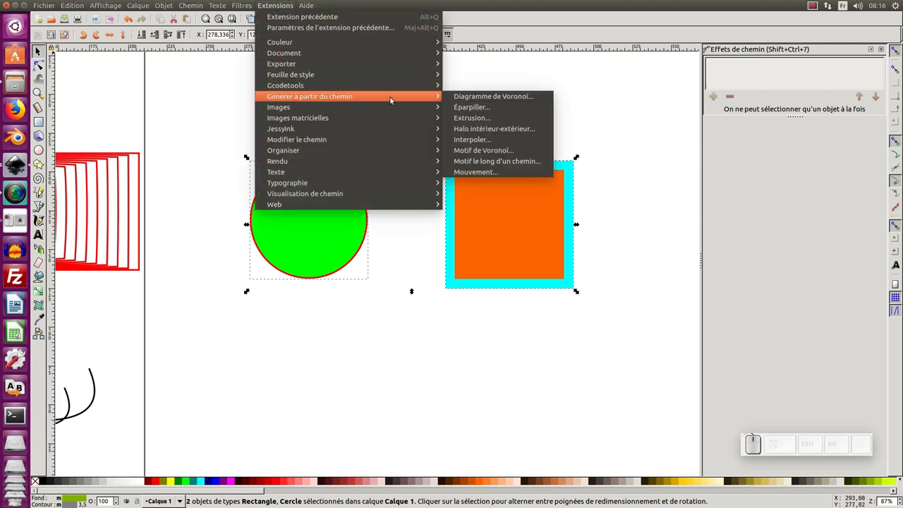
left_click(472, 142)
left_click_drag(463, 202, 672, 238)
left_click(658, 255)
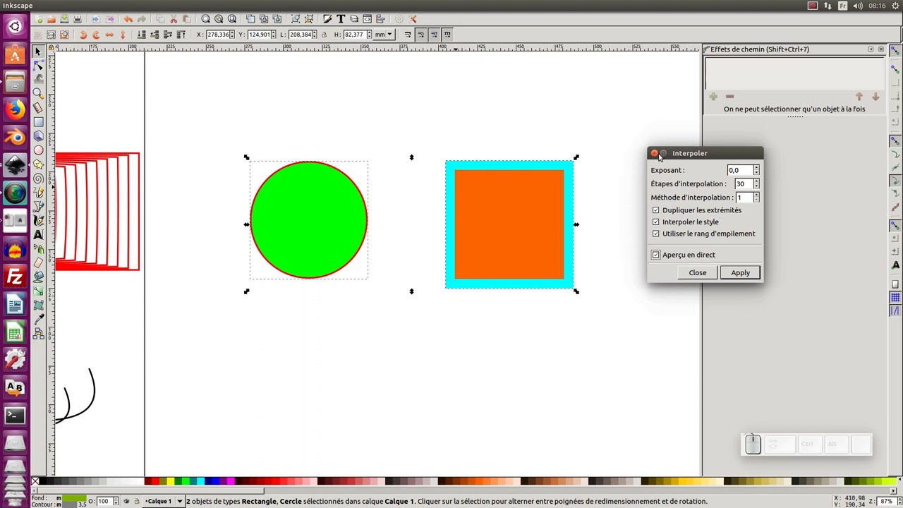
left_click(656, 157)
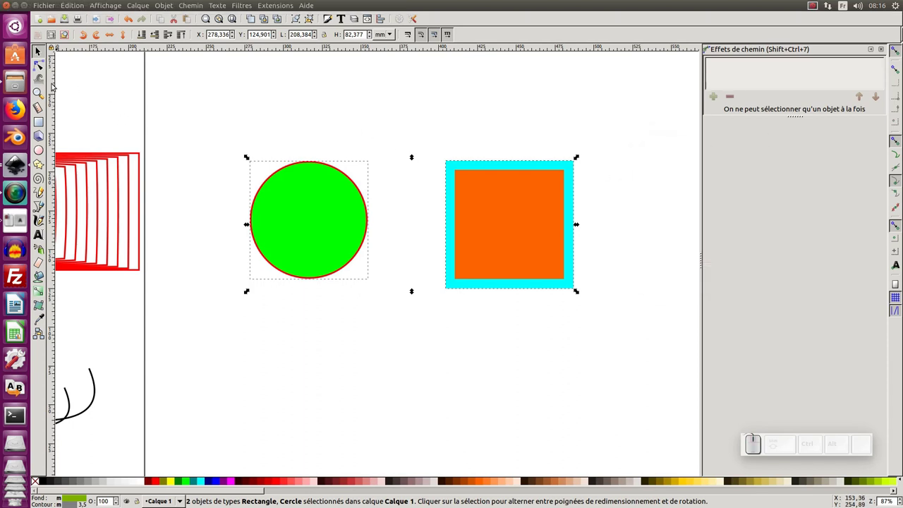
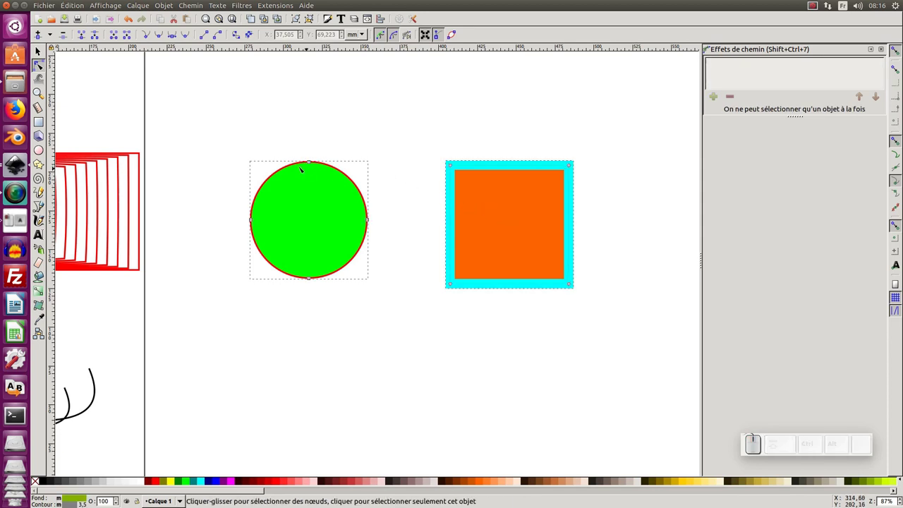
left_click(233, 148)
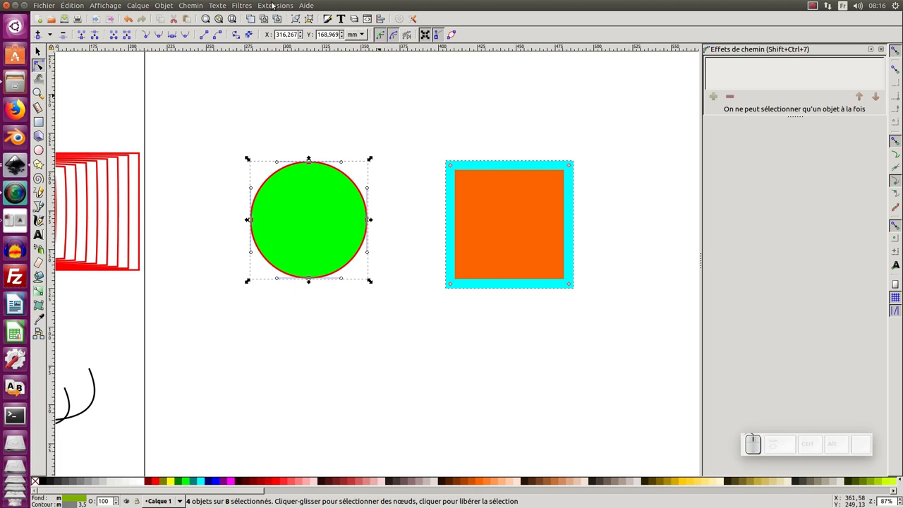
left_click(276, 7)
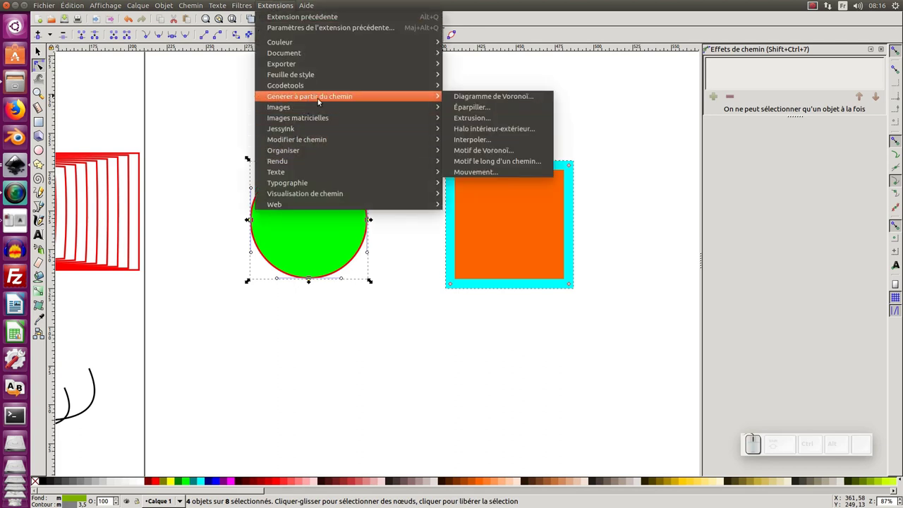
left_click(493, 144)
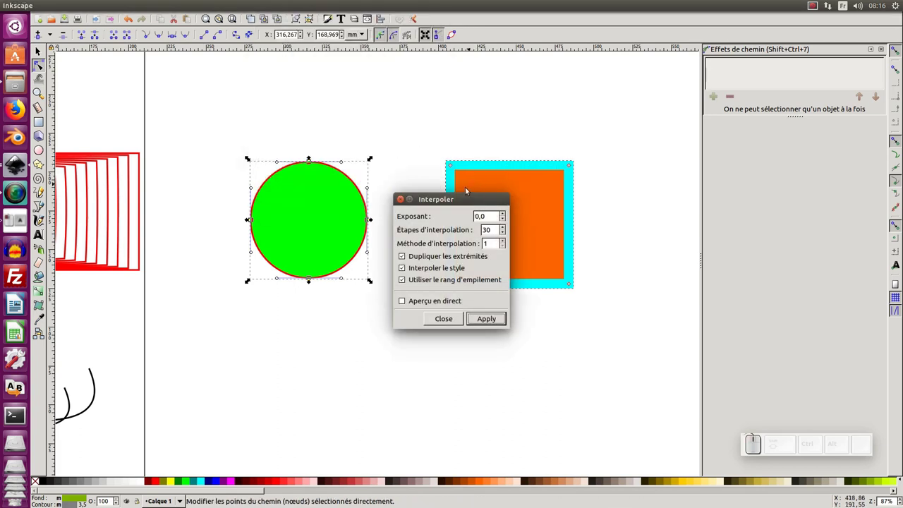
left_click(461, 201)
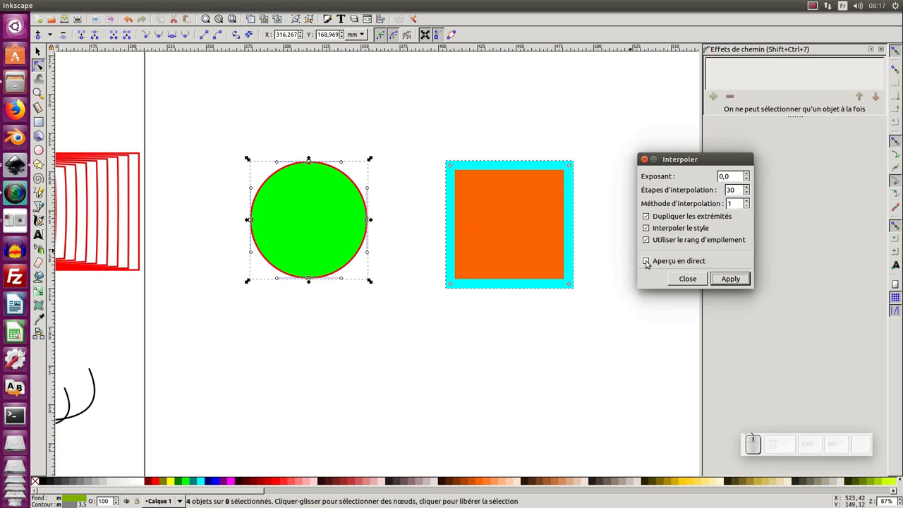
left_click(648, 261)
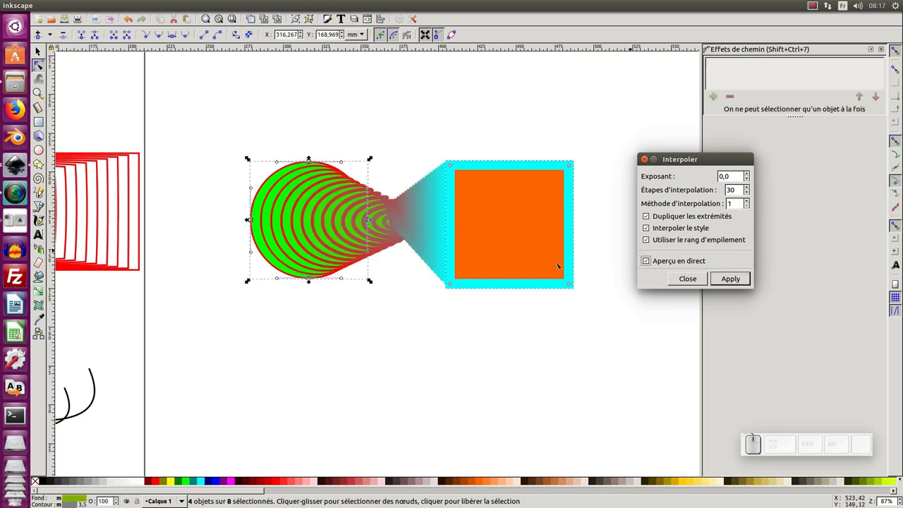
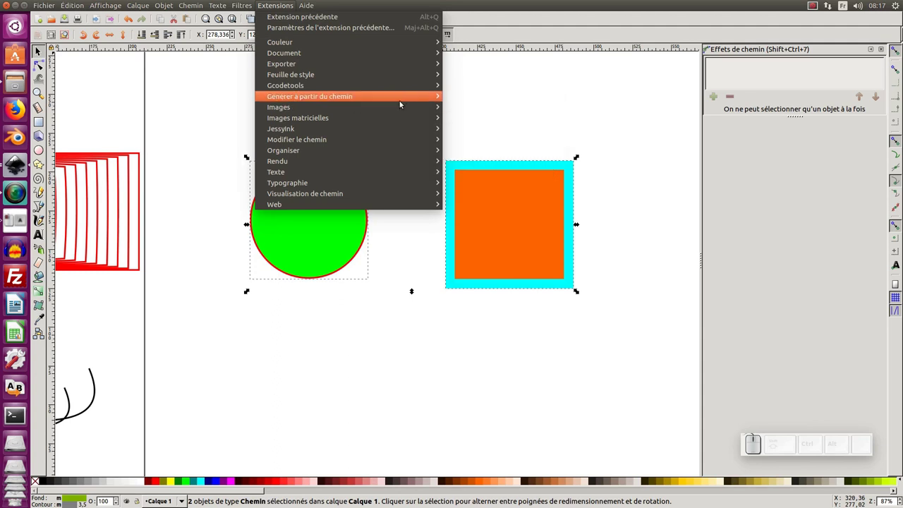
Interpolate the circle into the square with live preview on, moving the window aside
left_click(478, 142)
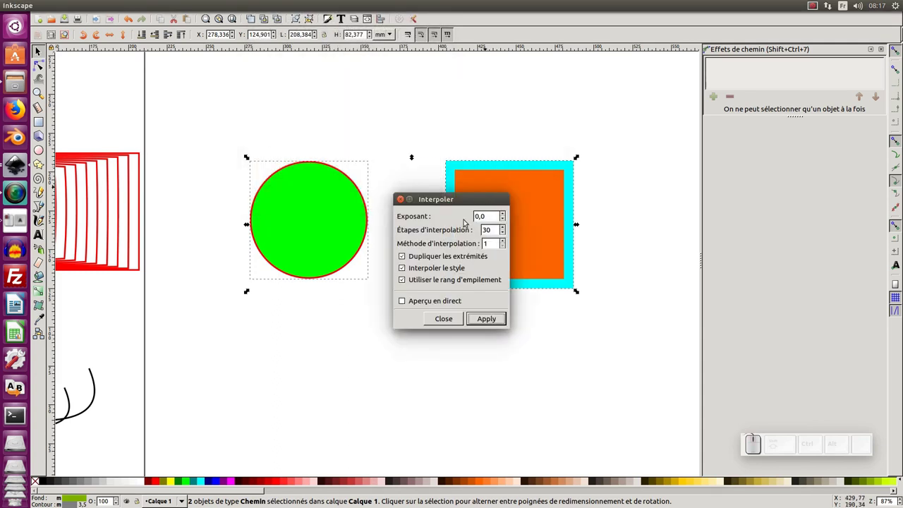
left_click(403, 304)
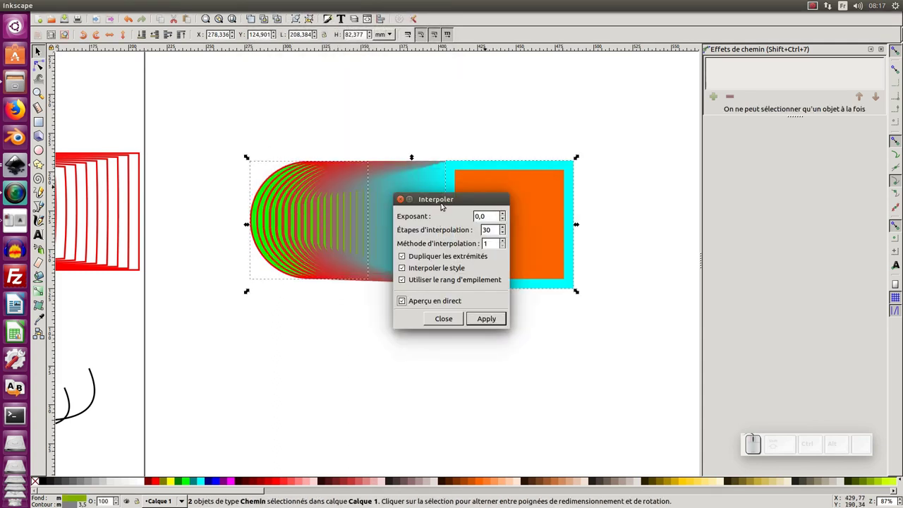
left_click(448, 198)
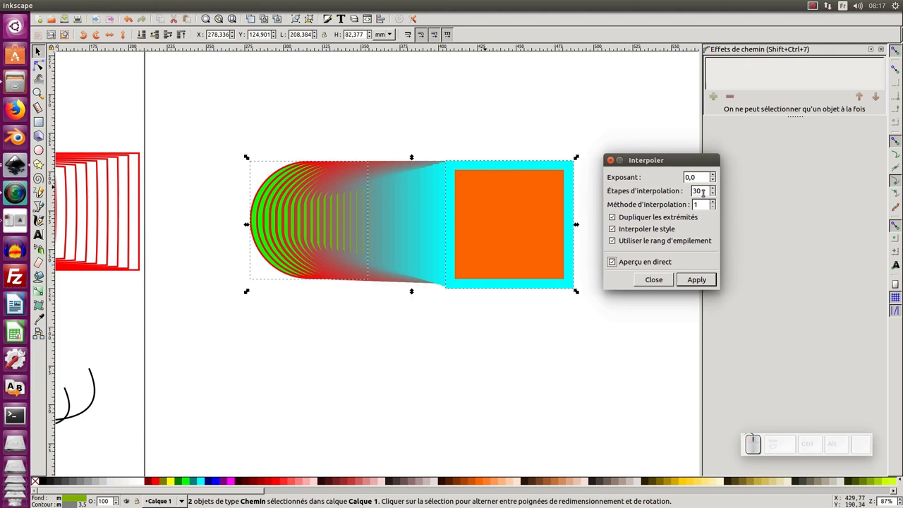
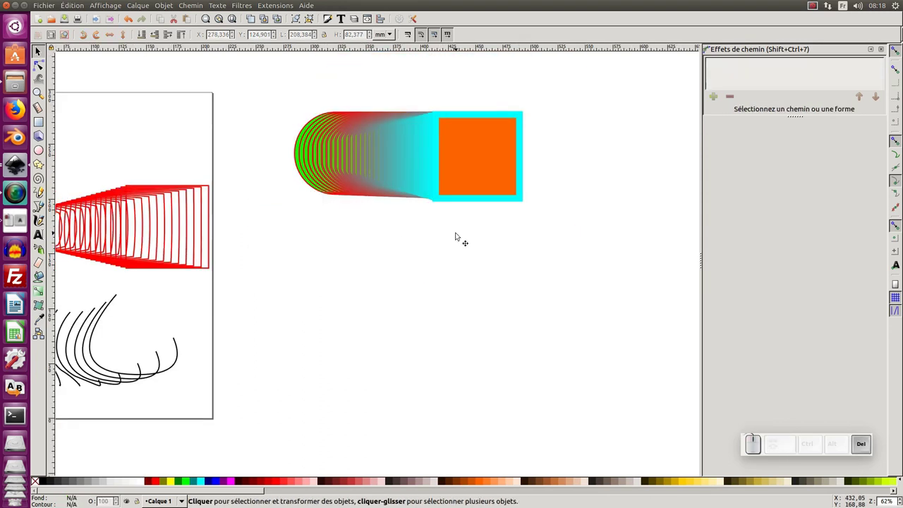
Blend a thin yellow line and thick red bar into a yellow-to-red block and move it below them
left_click_drag(439, 325, 436, 292)
left_click(432, 291)
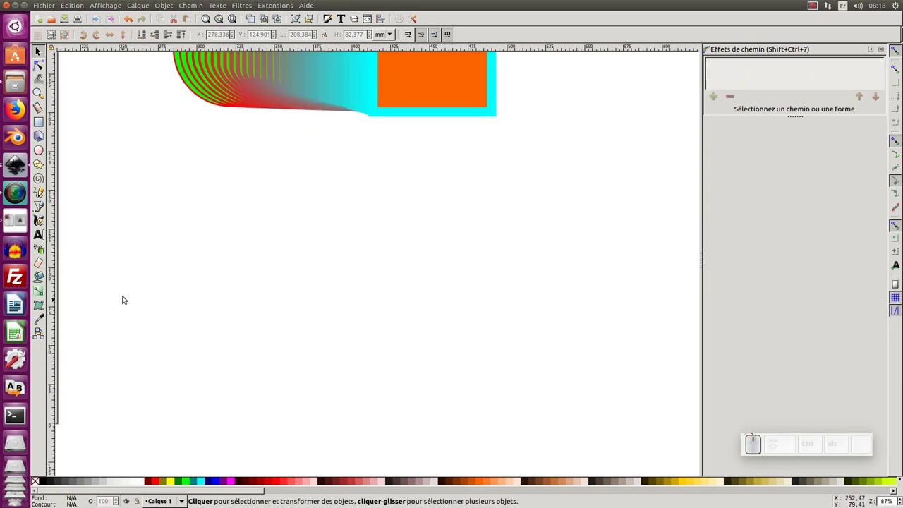
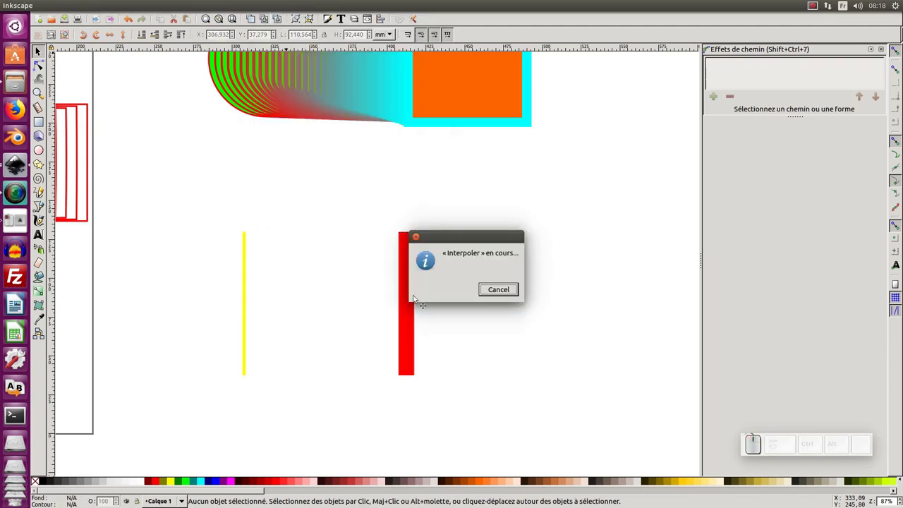
left_click(489, 253)
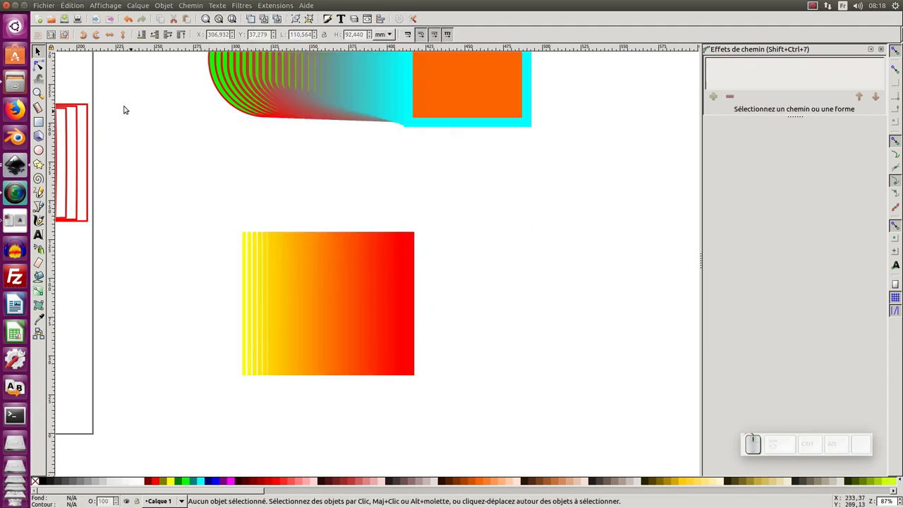
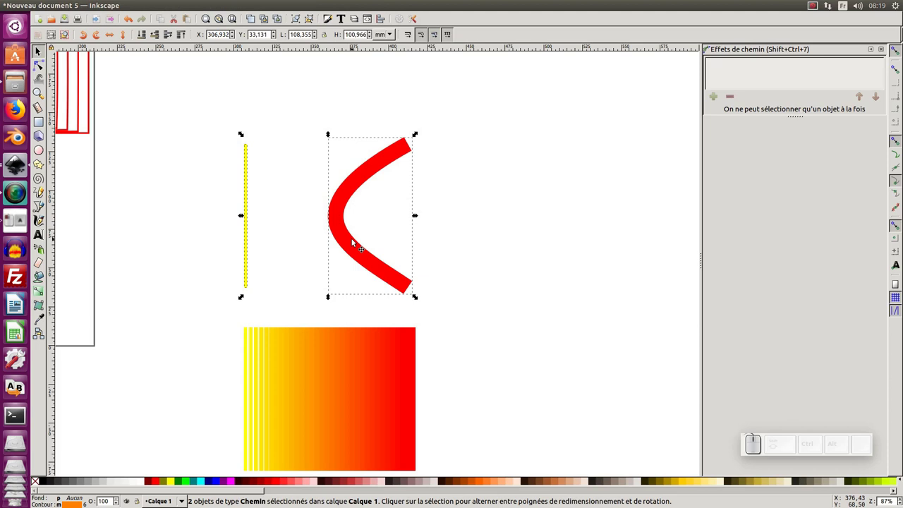
Repeat Interpoler (Alt+Q) on the line and bent red curve, zoom out, and switch to 19dc_interpolations.svg
key("alt+q")
left_click(502, 216)
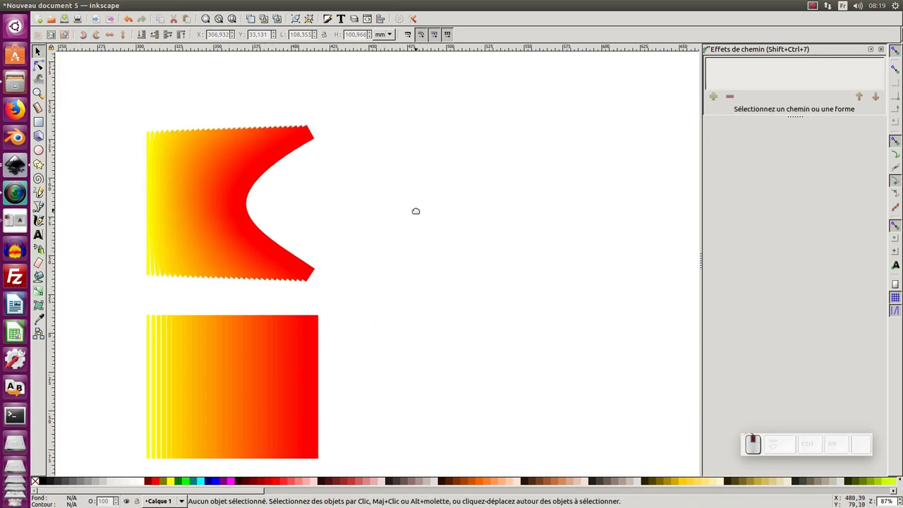
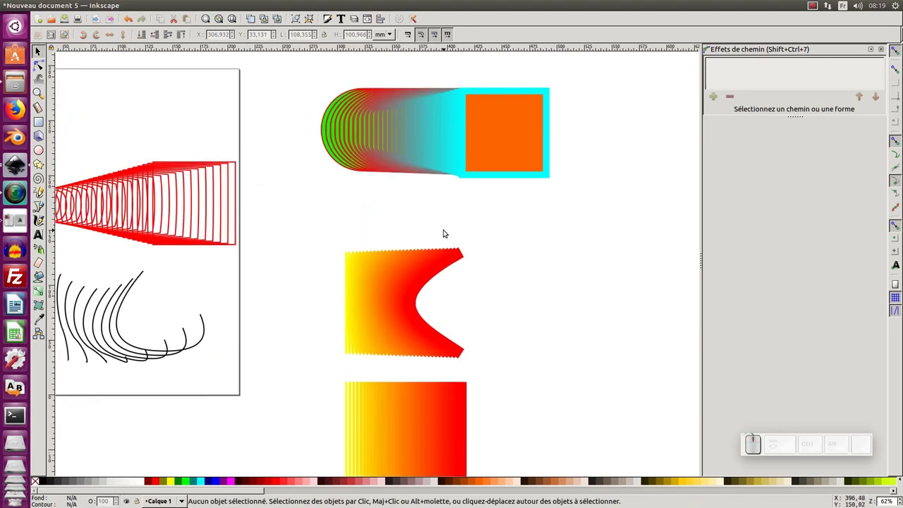
key("KP_Subtract")
left_click(361, 228)
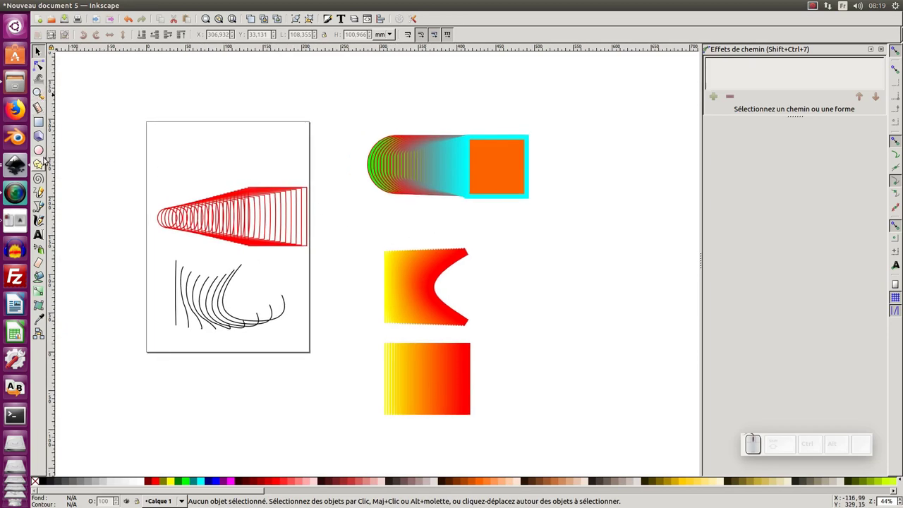